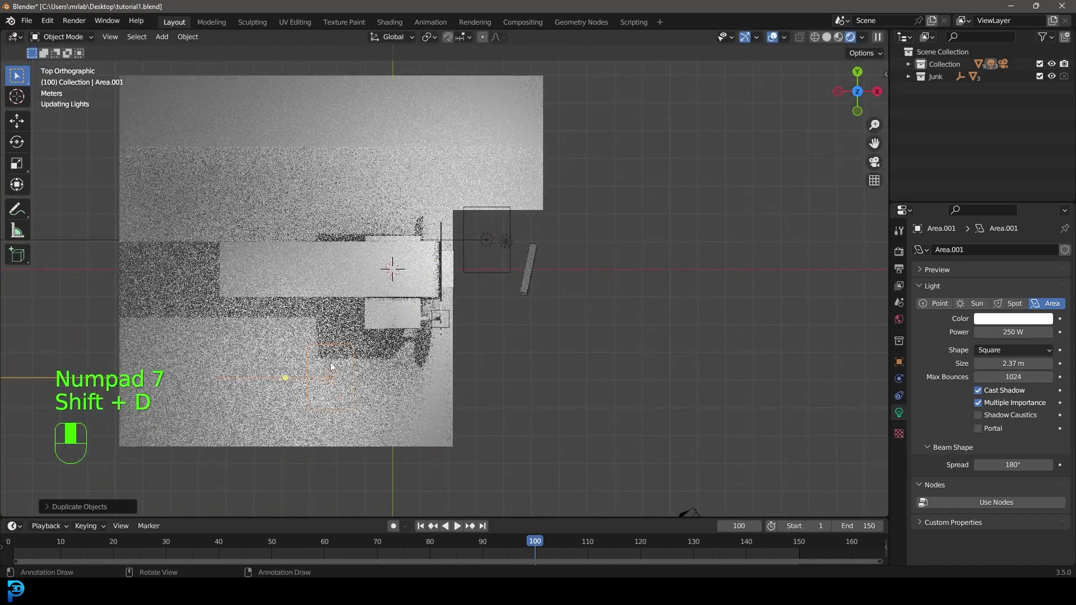
- Start repositioning the area light above the scene
{"action": "key", "text": "r"}
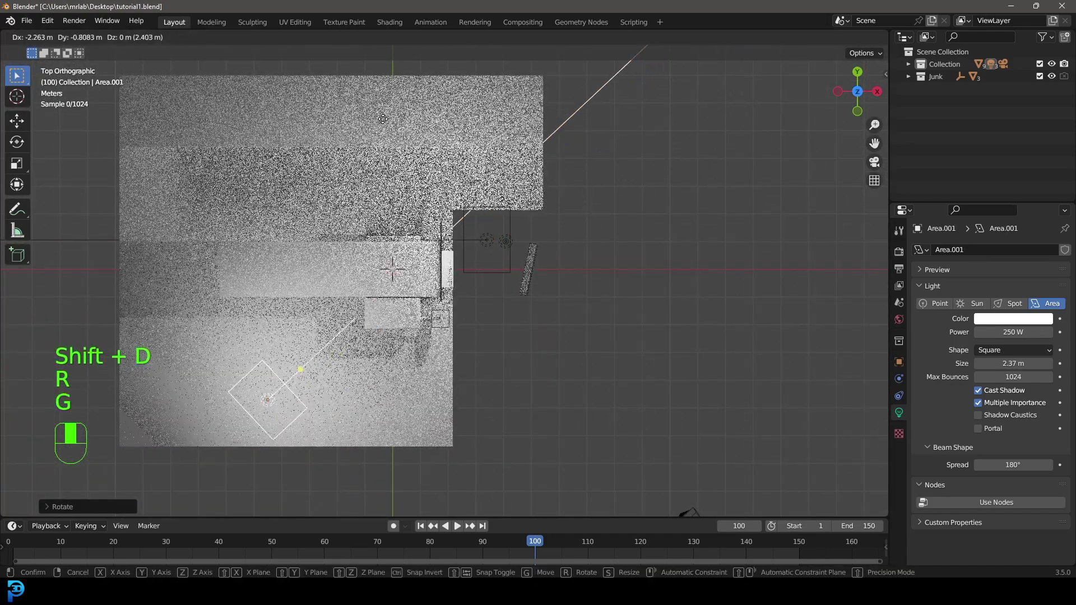
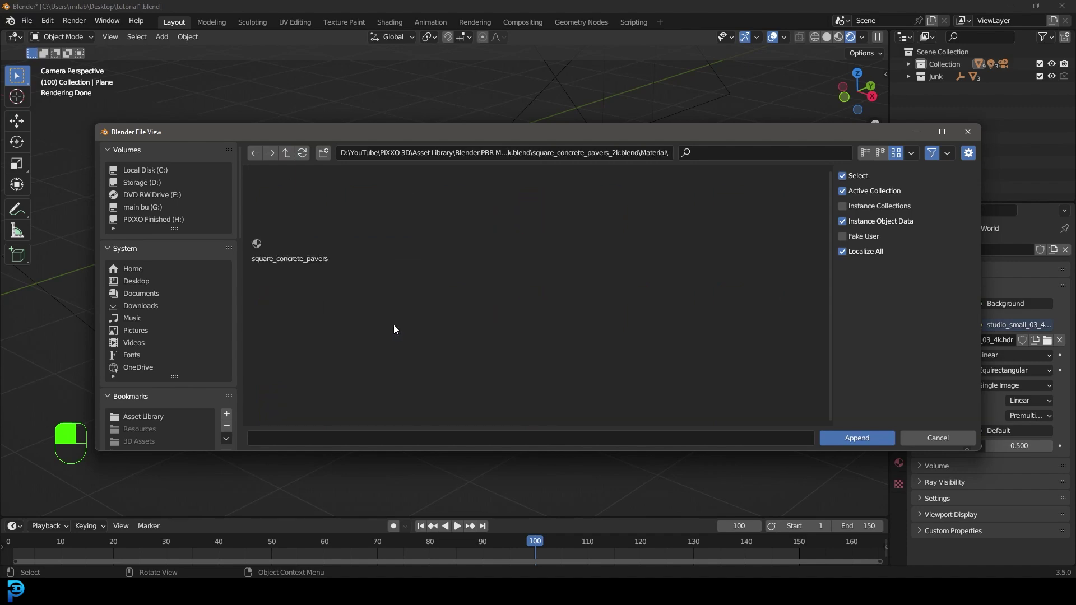
- Bring in the square_concrete_pavers material for the floor
{"action": "left_click_drag", "start_coordinate": [295, 223], "coordinate": [501, 187]}
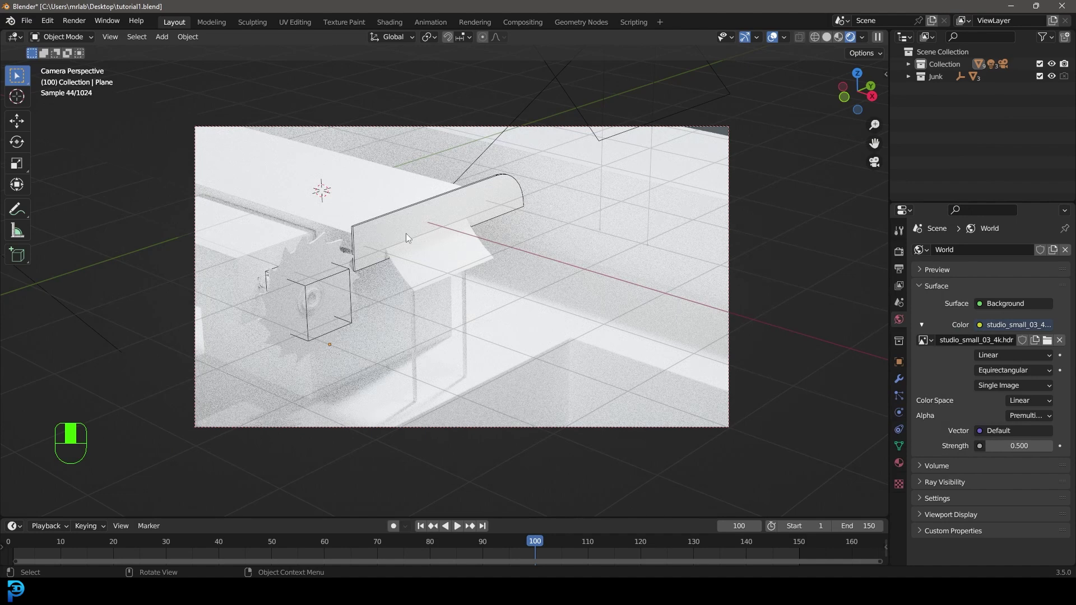
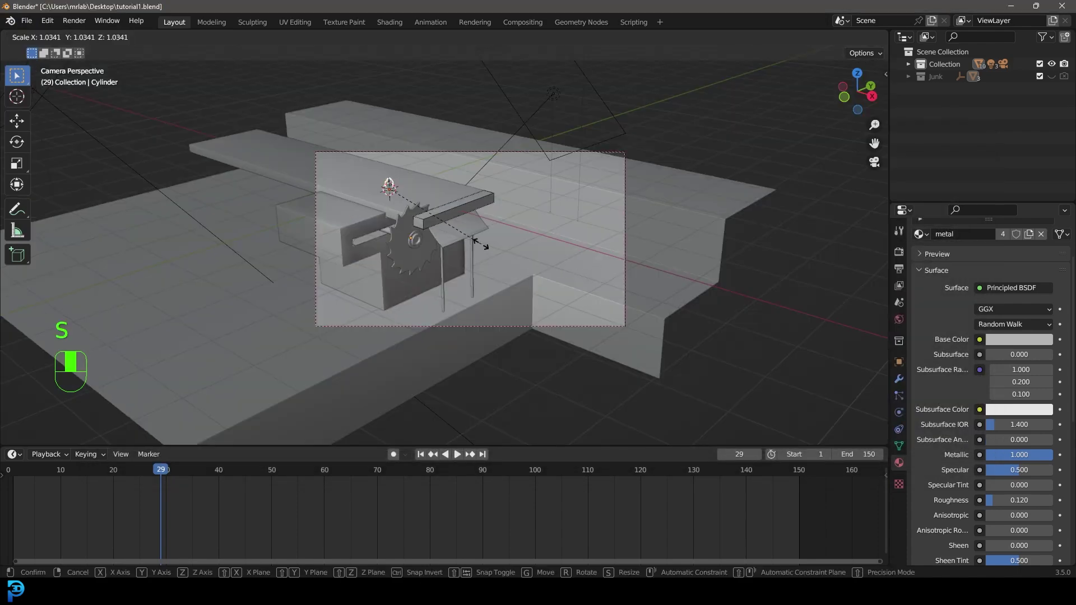
- Move and scale the potted plant onto the floor beside the table, checking side and camera views
{"action": "key", "text": "KP_3"}
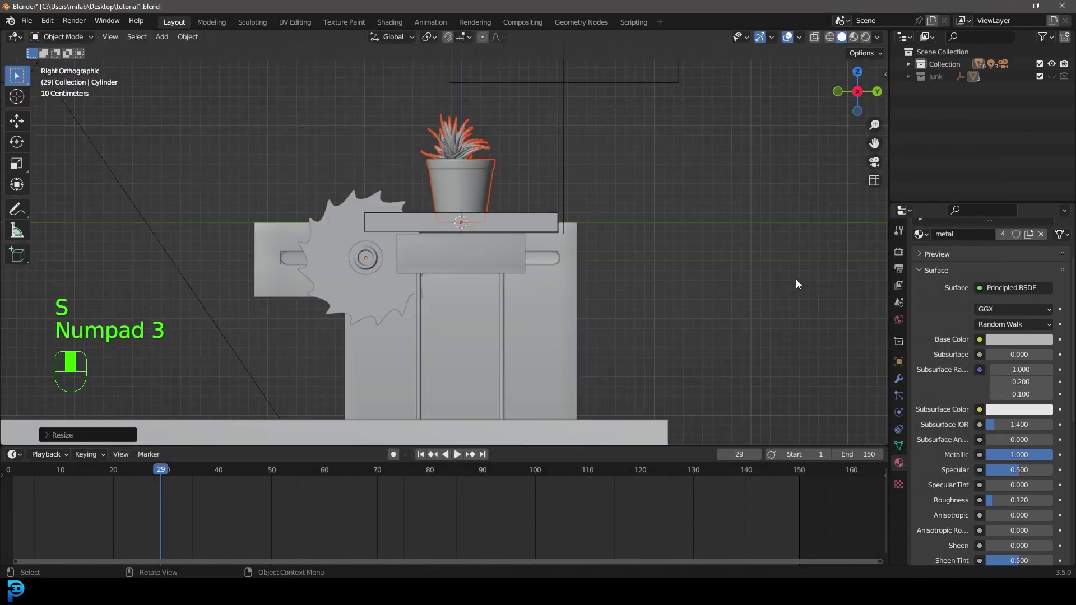
{"action": "key", "text": "g"}
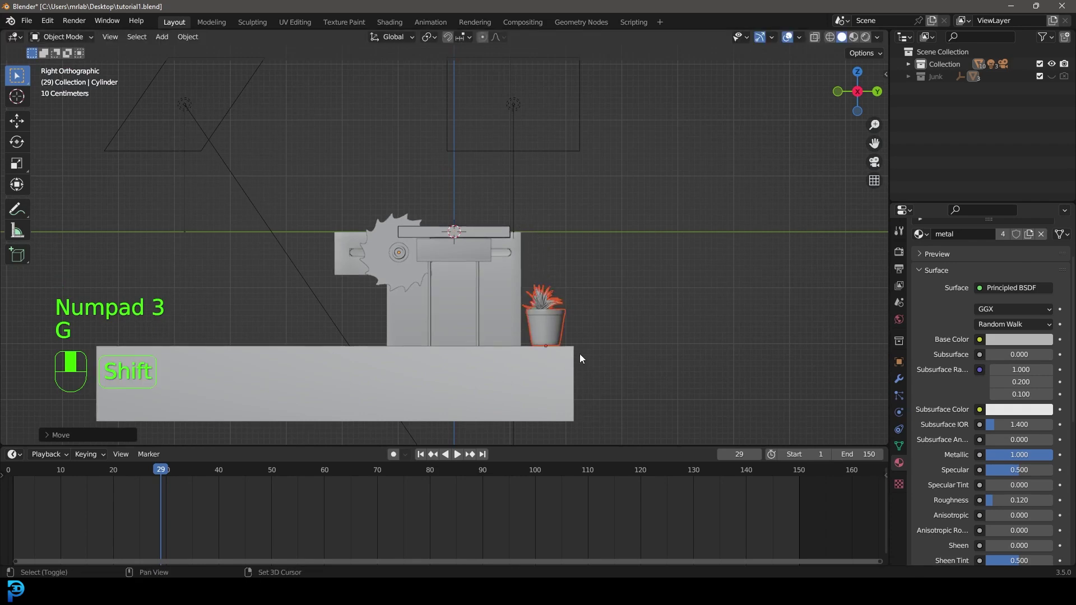
{"action": "key", "text": "KP_0"}
{"action": "key", "text": "g"}
{"action": "key", "text": "s"}
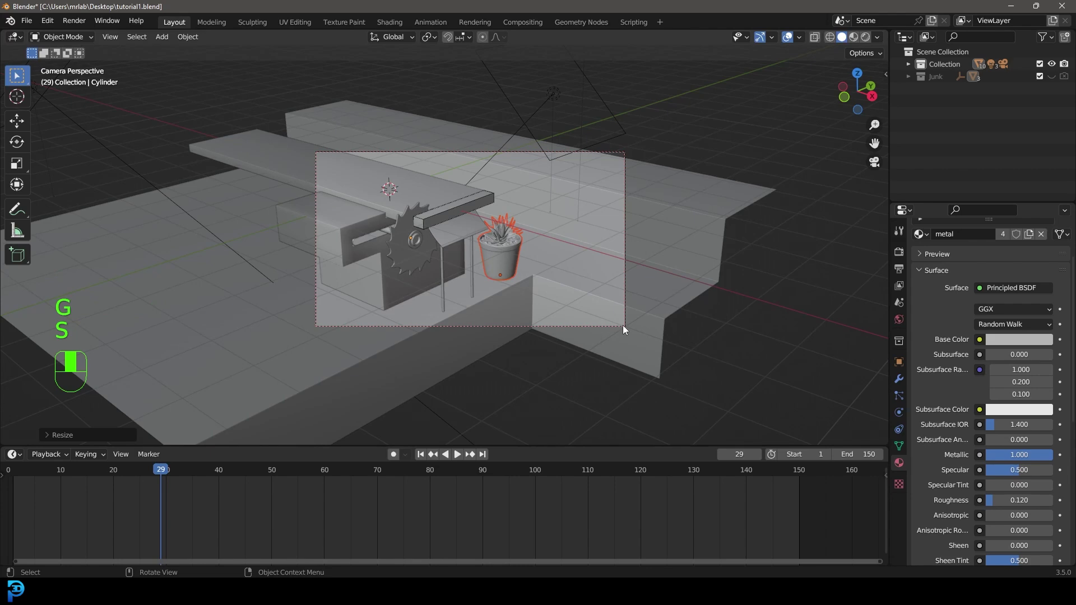
{"action": "key", "text": "KP_7"}
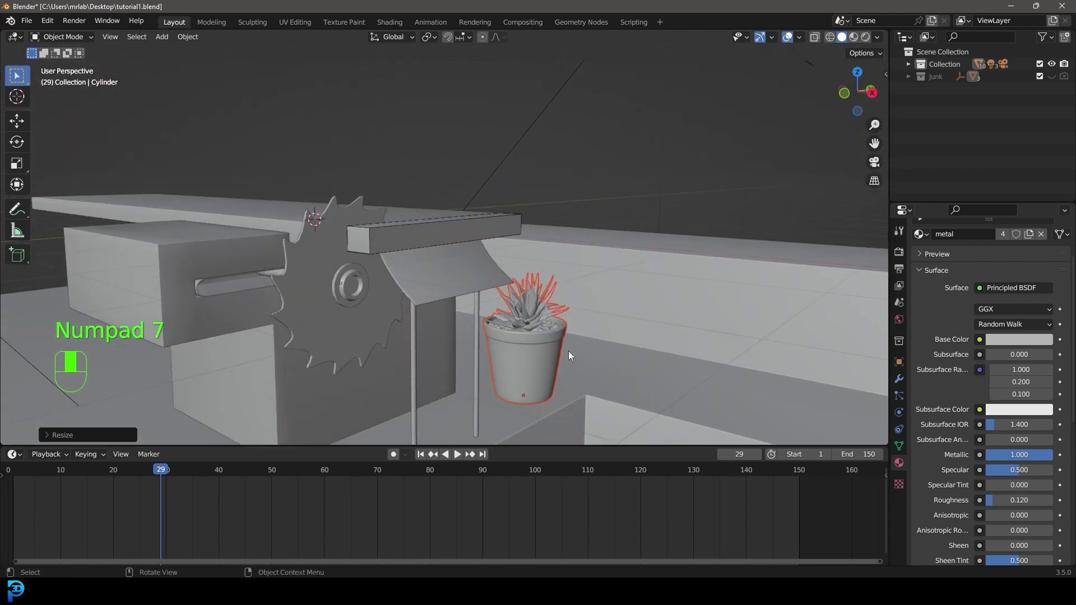
- Assign the orange 'pot' material to the pot mesh and save the blend file
{"action": "key", "text": "Tab"}
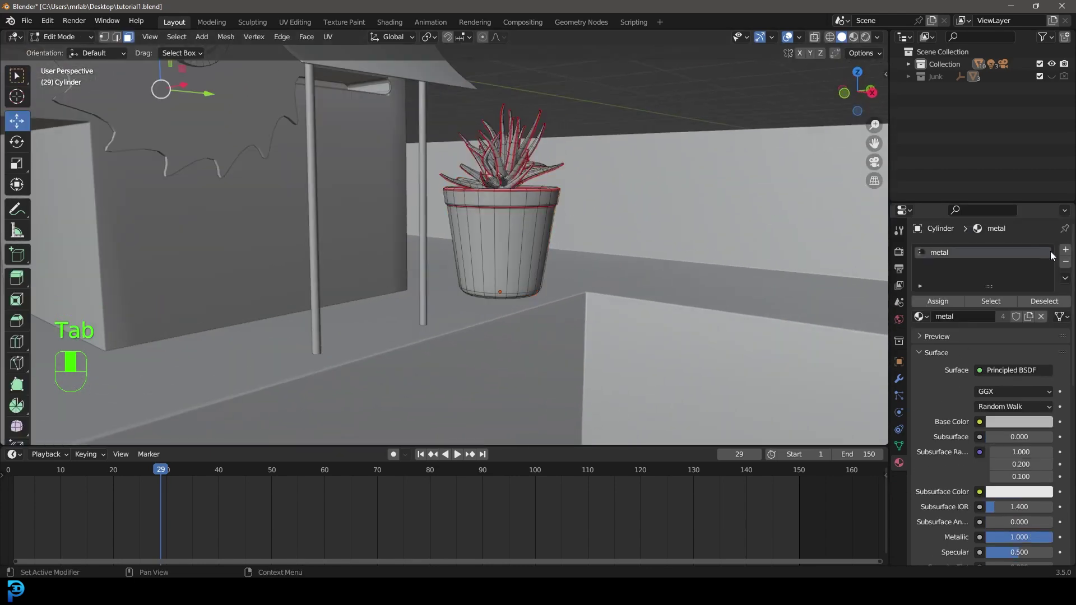
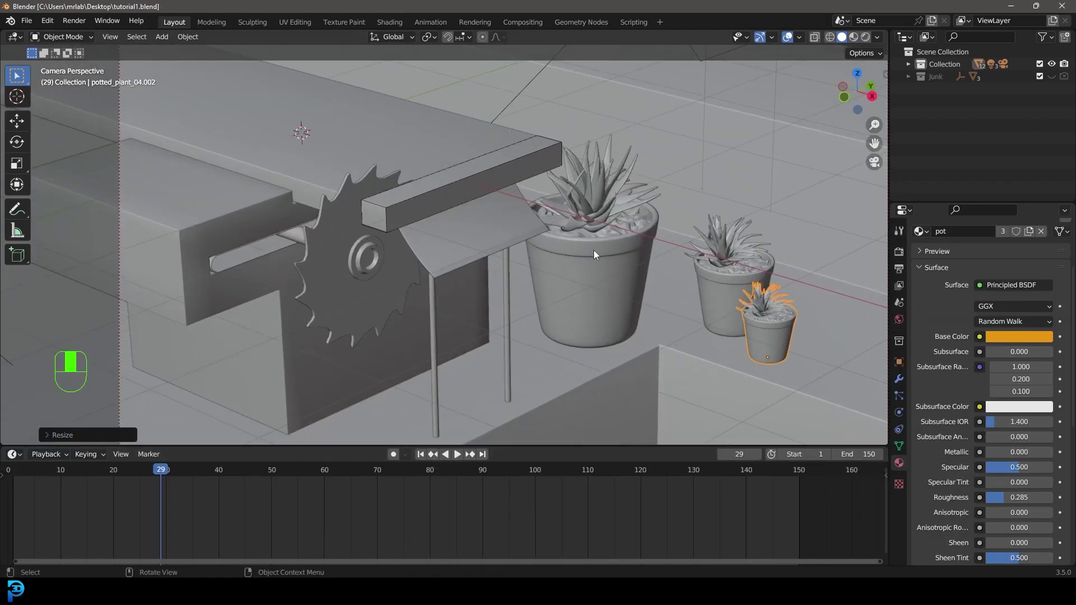
{"action": "key", "text": "ctrl+s"}
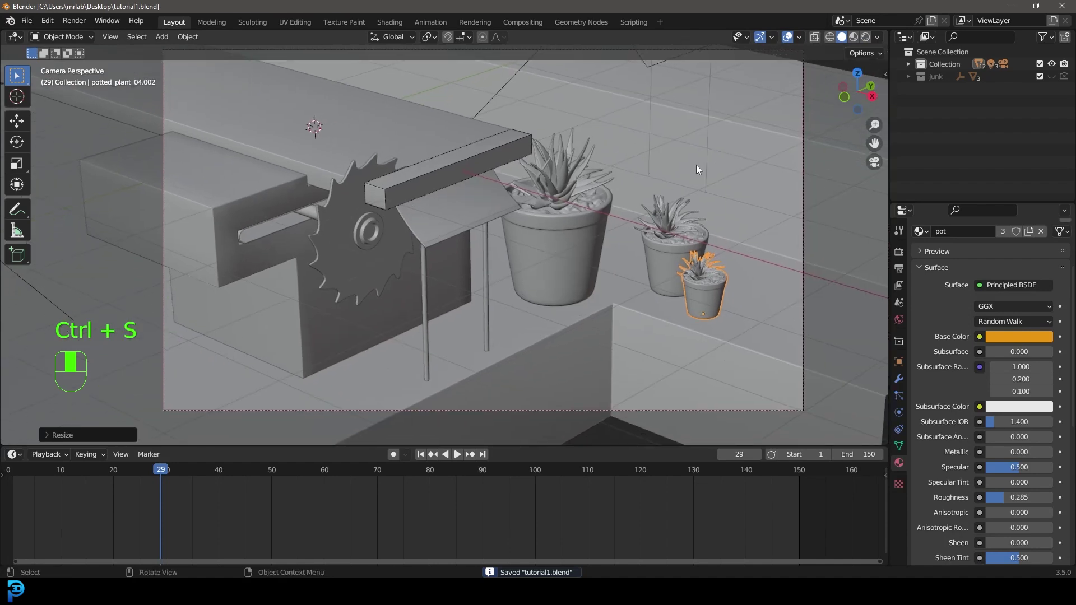